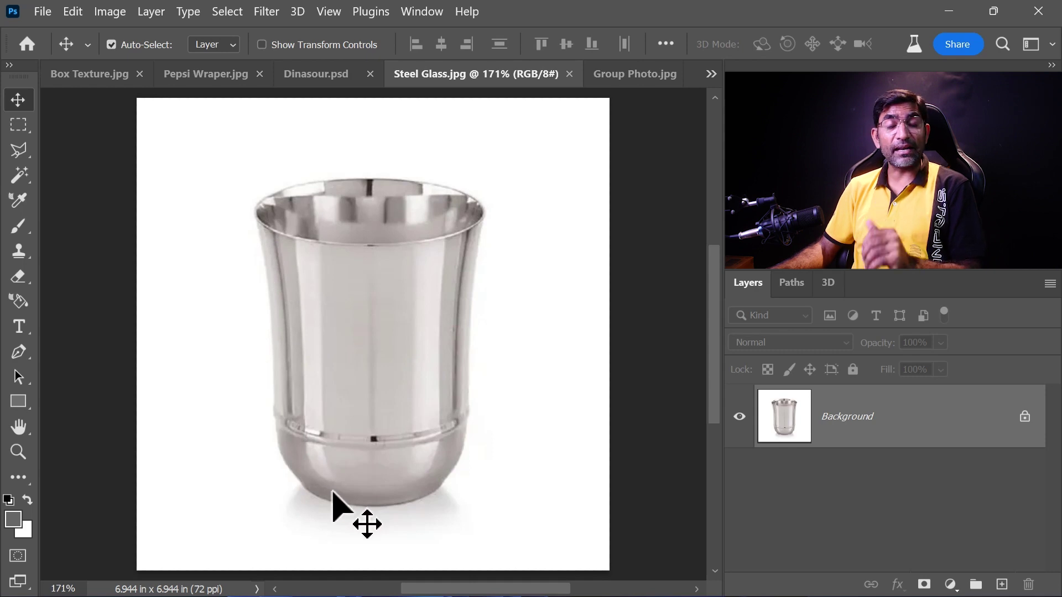
Step: Zoom onto the glass and lay pen anchor points down its left edge to the base centre
{"action": "key", "text": "ctrl+="}
{"action": "key", "text": "ctrl+="}
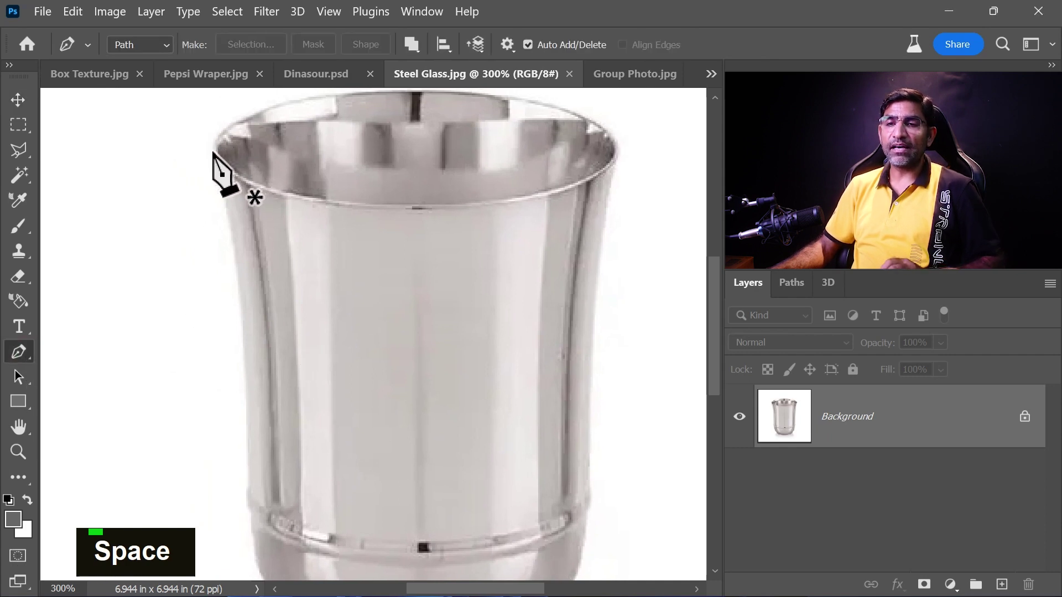
{"action": "key", "text": "space"}
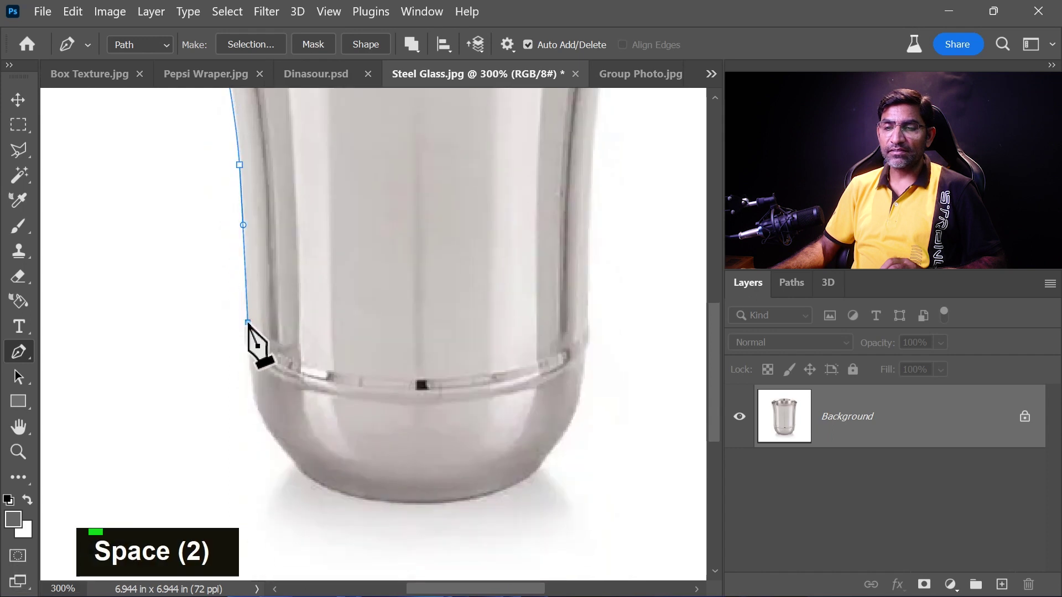
{"action": "scroll", "scroll_direction": "up", "scroll_amount": 3}
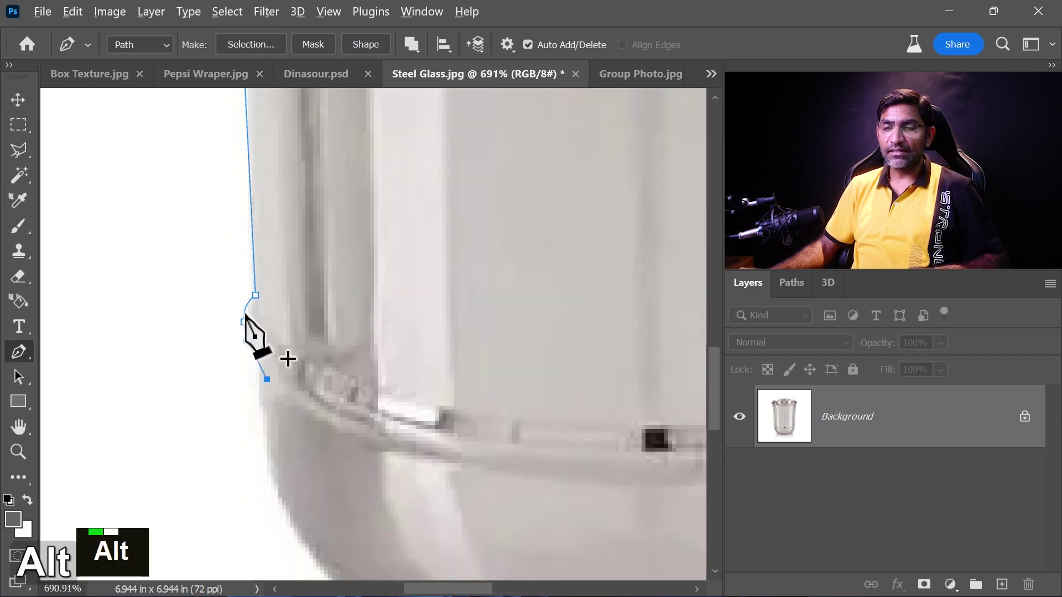
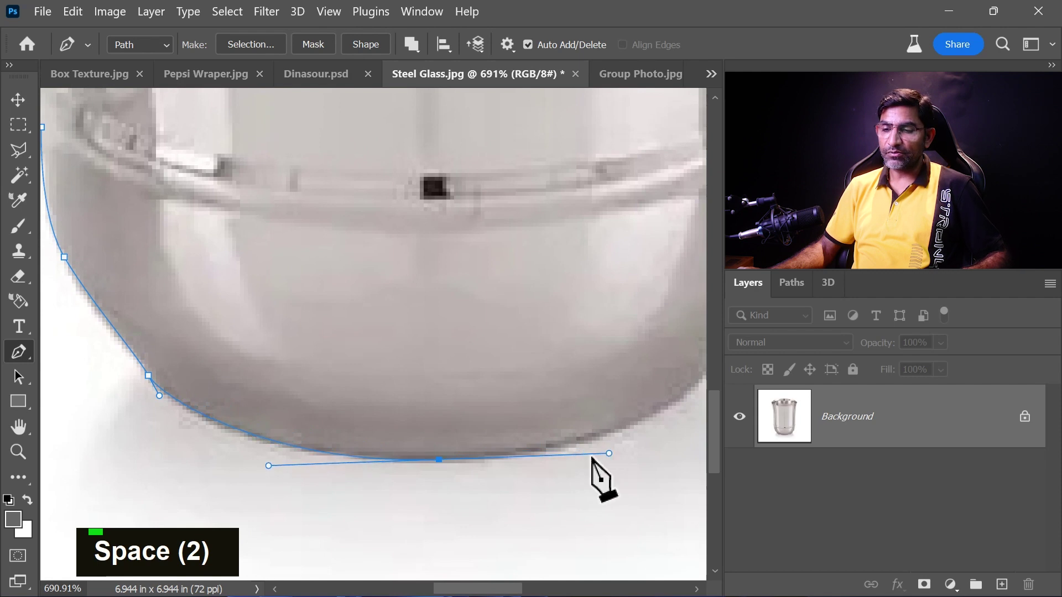
{"action": "left_click", "coordinate": [448, 478]}
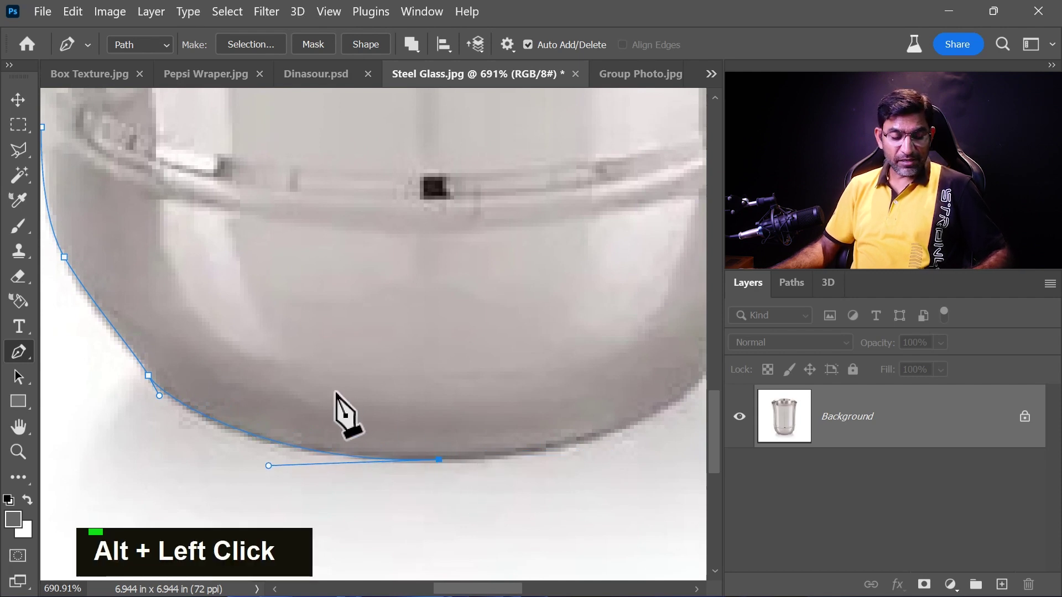
Step: Undo the last anchor, then zoom in close on the path near the glass rim
{"action": "key", "text": "ctrl+z"}
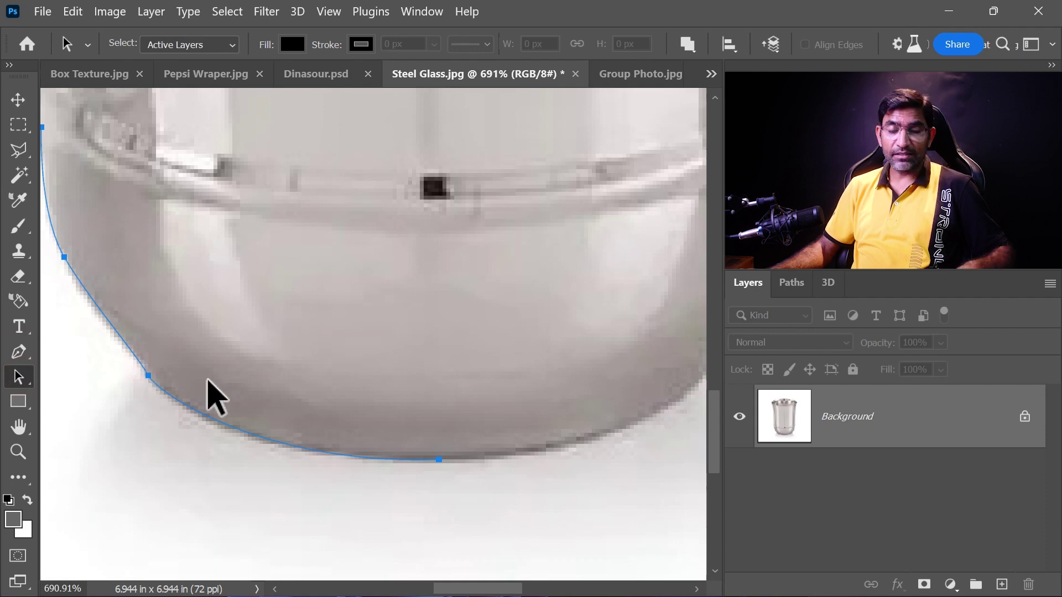
{"action": "key", "text": "space"}
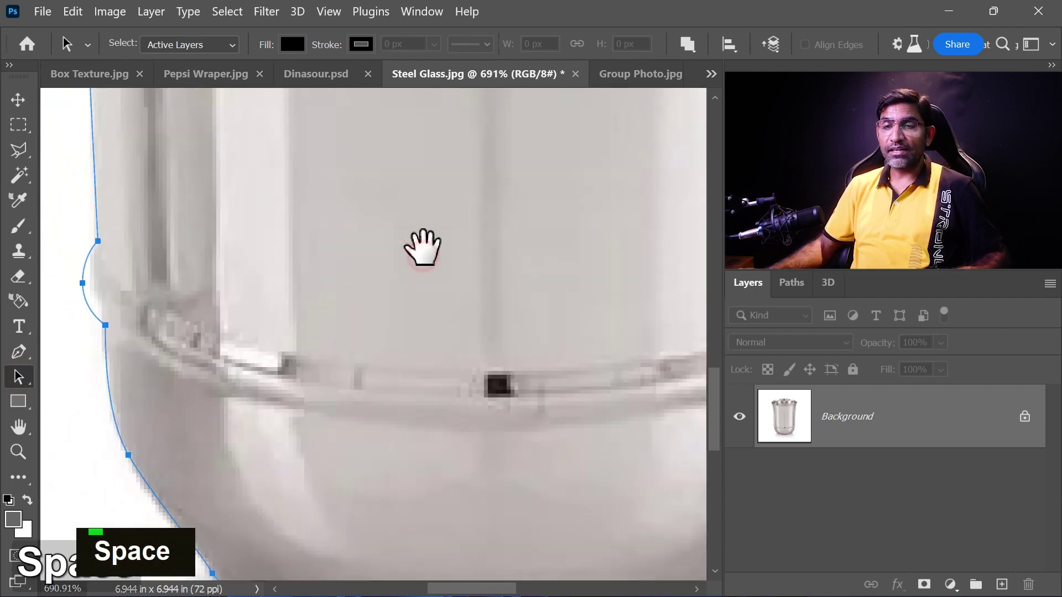
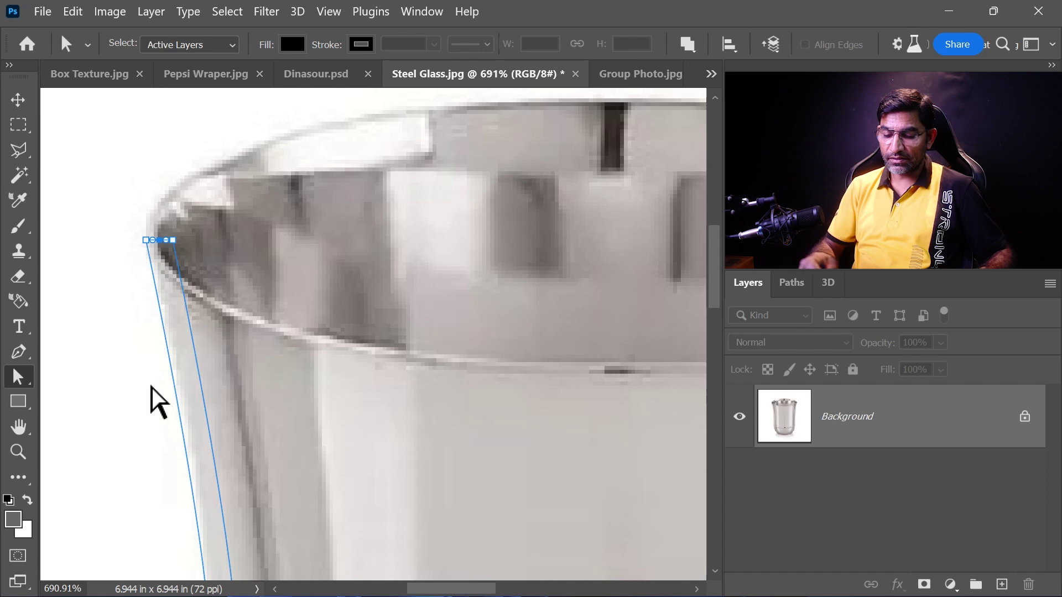
{"action": "key", "text": "ctrl+="}
{"action": "key", "text": "ctrl+="}
{"action": "key", "text": "ctrl+="}
{"action": "key", "text": "ctrl+="}
{"action": "key", "text": "ctrl+="}
{"action": "key", "text": "space"}
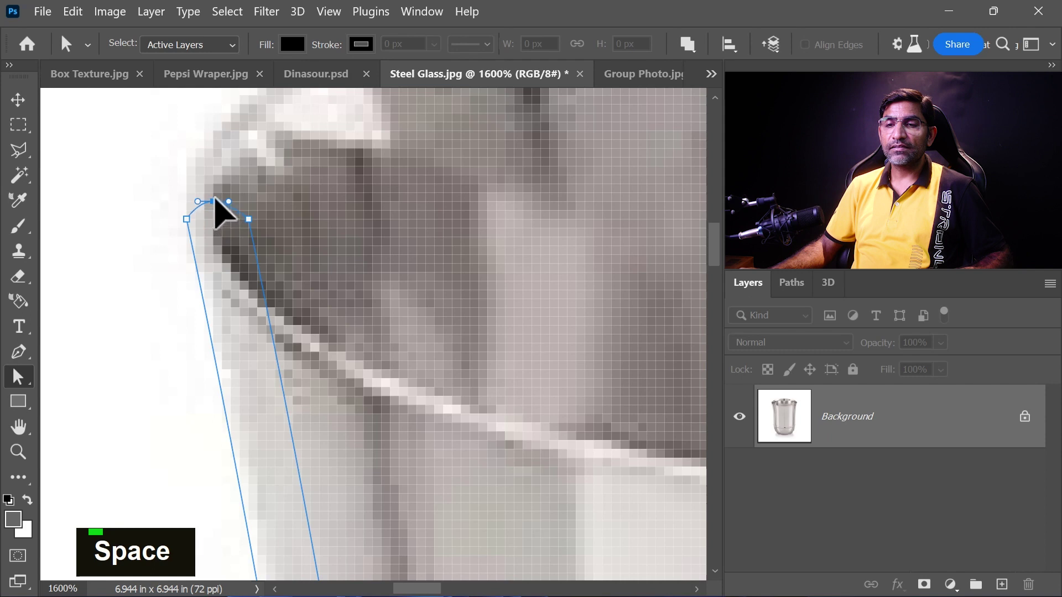
Step: Pan along the path and adjust the base anchor points so the curves hug the glass bottom
{"action": "key", "text": "space"}
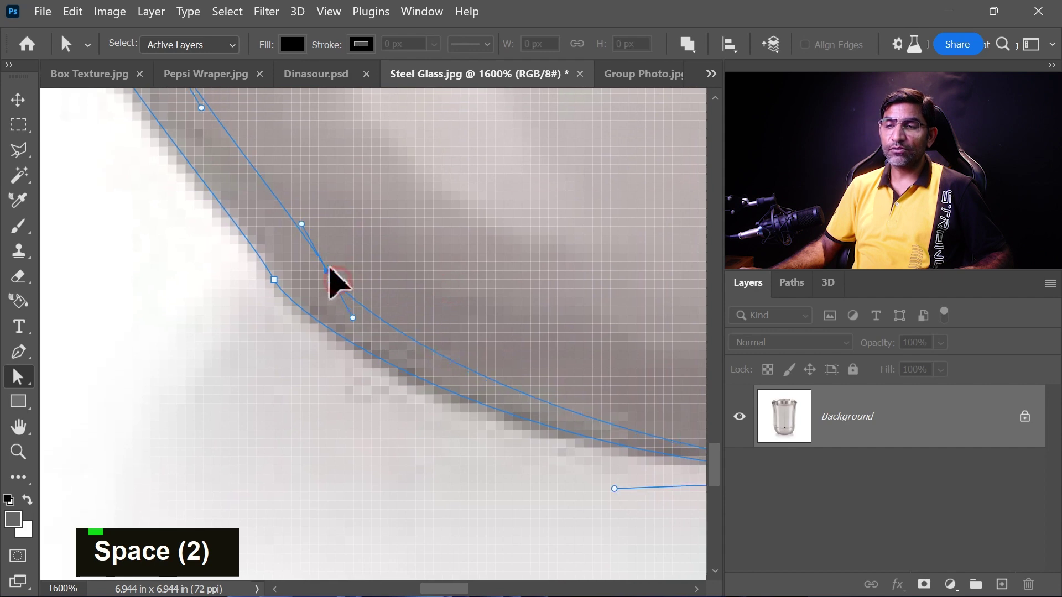
{"action": "key", "text": "space"}
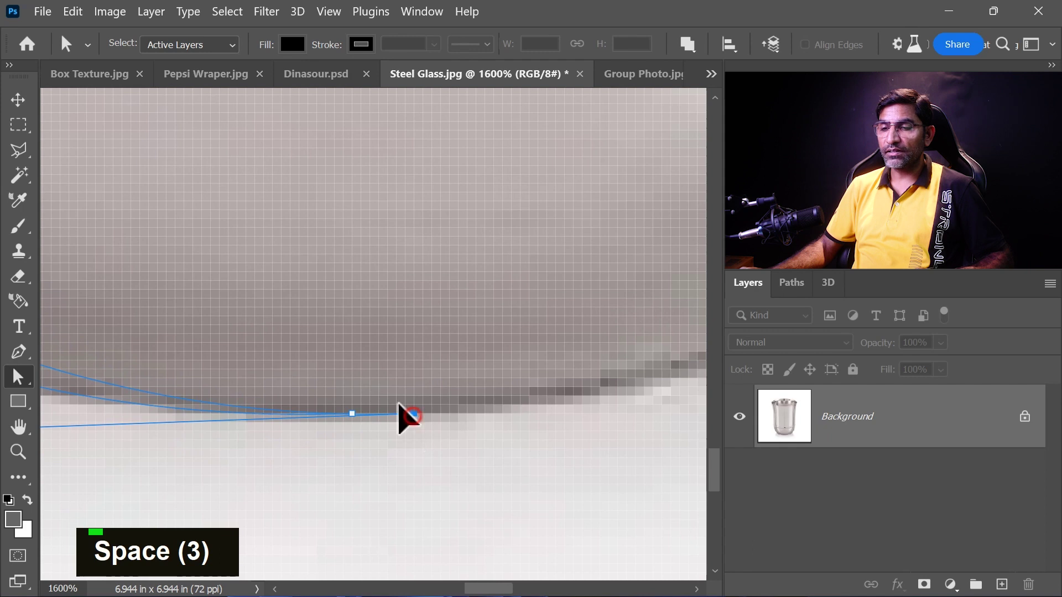
{"action": "key", "text": "space"}
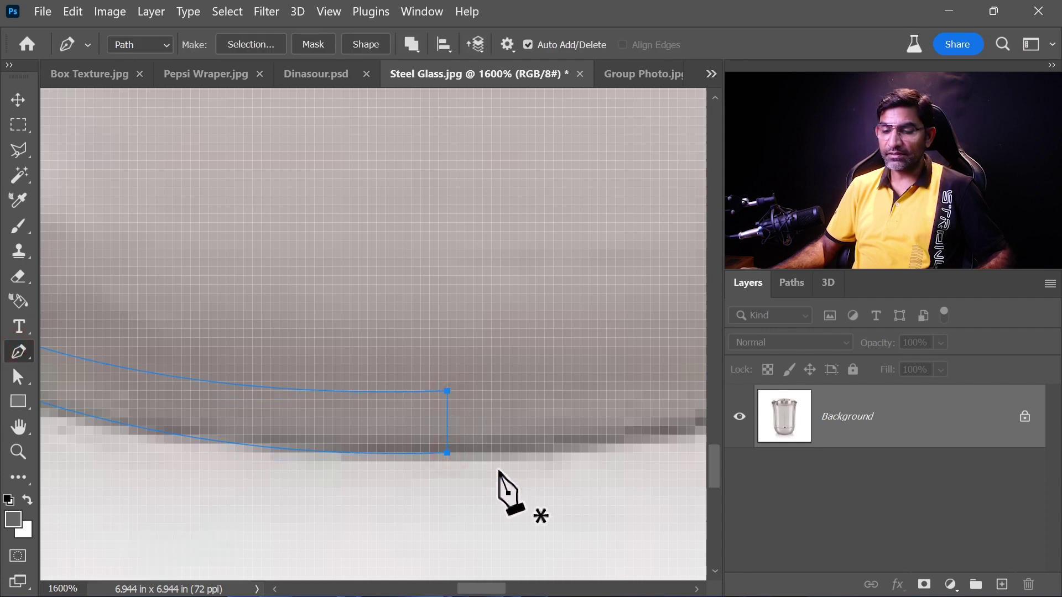
Step: Fit the canvas on screen and create the 3D extrusion from the glass outline path
{"action": "key", "text": "ctrl+0"}
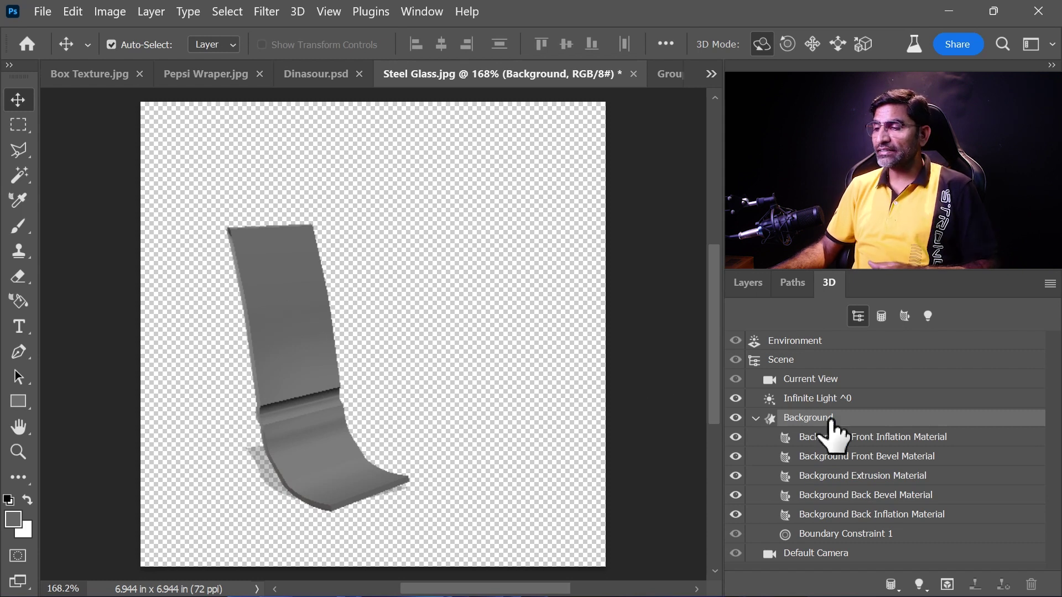
Step: Set the extrusion depth of the glass shape to 0 in
{"action": "double_click", "coordinate": [943, 427]}
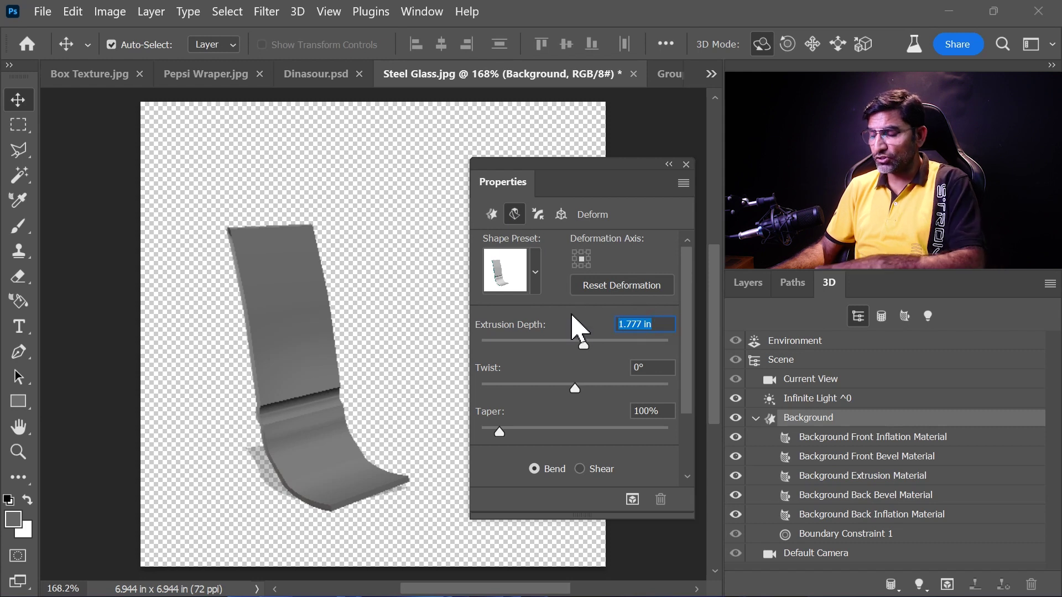
{"action": "type", "text": "0"}
{"action": "key", "text": "KP_0"}
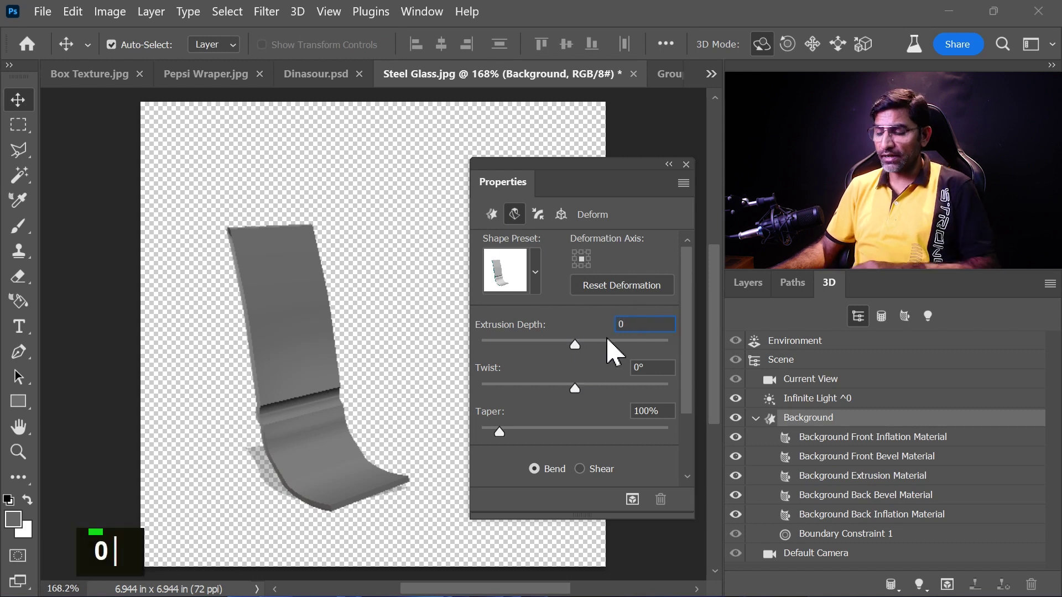
Step: Apply a 180° Horizontal Angle (X) bend to revolve the profile into a cup
{"action": "key", "text": "Return"}
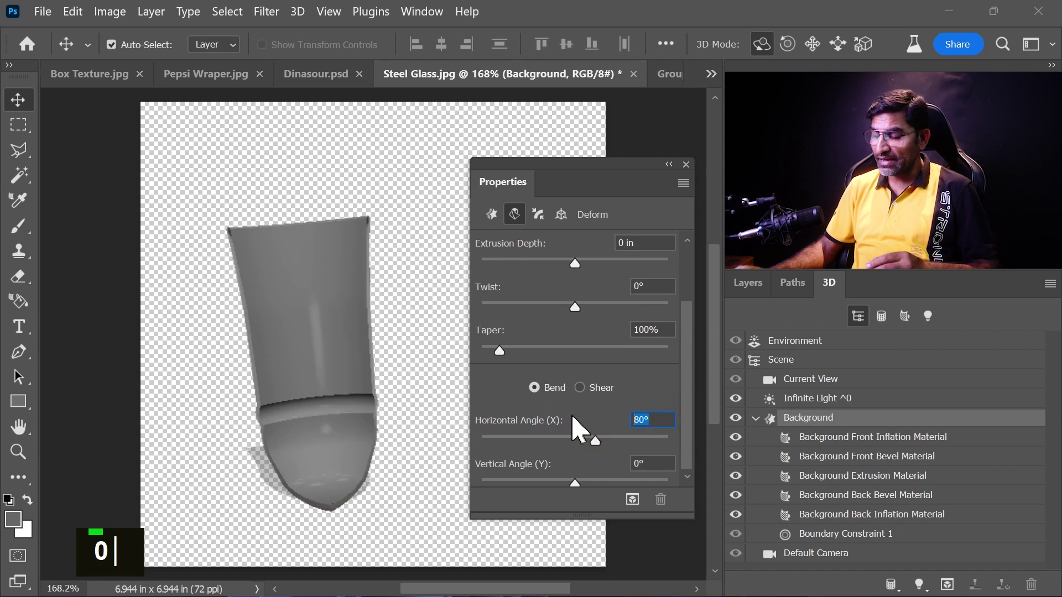
{"action": "type", "text": "1"}
{"action": "key", "text": "KP_1"}
{"action": "key", "text": "Return"}
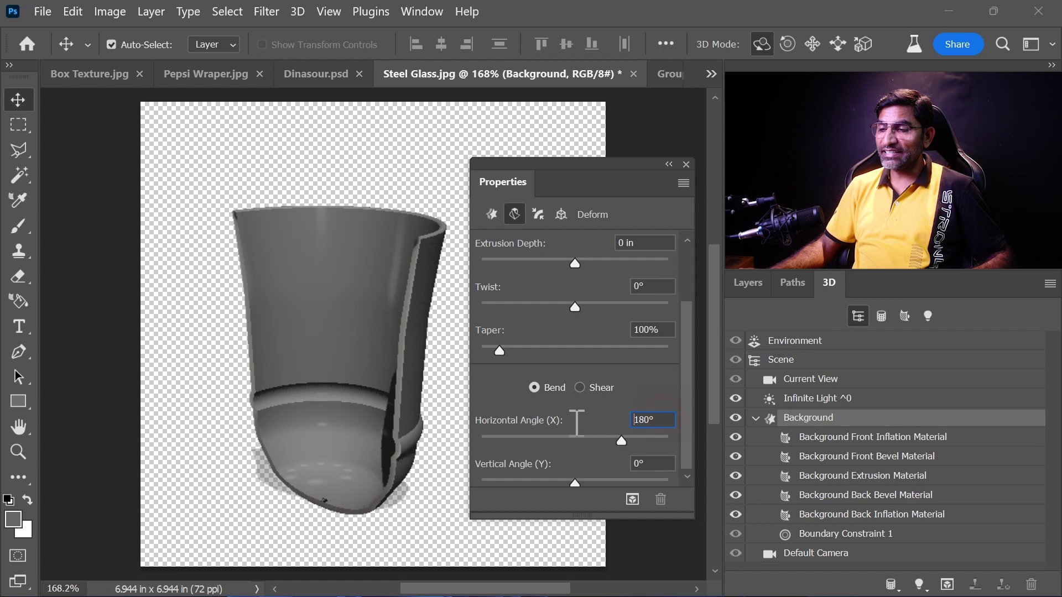
Step: Set the bend to a full 360° and export the 3D layer as an STL file
{"action": "type", "text": "3"}
{"action": "key", "text": "KP_3"}
{"action": "type", "text": "6"}
{"action": "key", "text": "KP_6"}
{"action": "type", "text": "0"}
Step: Save the Steel Glass STL and show it in the Demo Images 3D folder in File Explorer
{"action": "key", "text": "Return"}
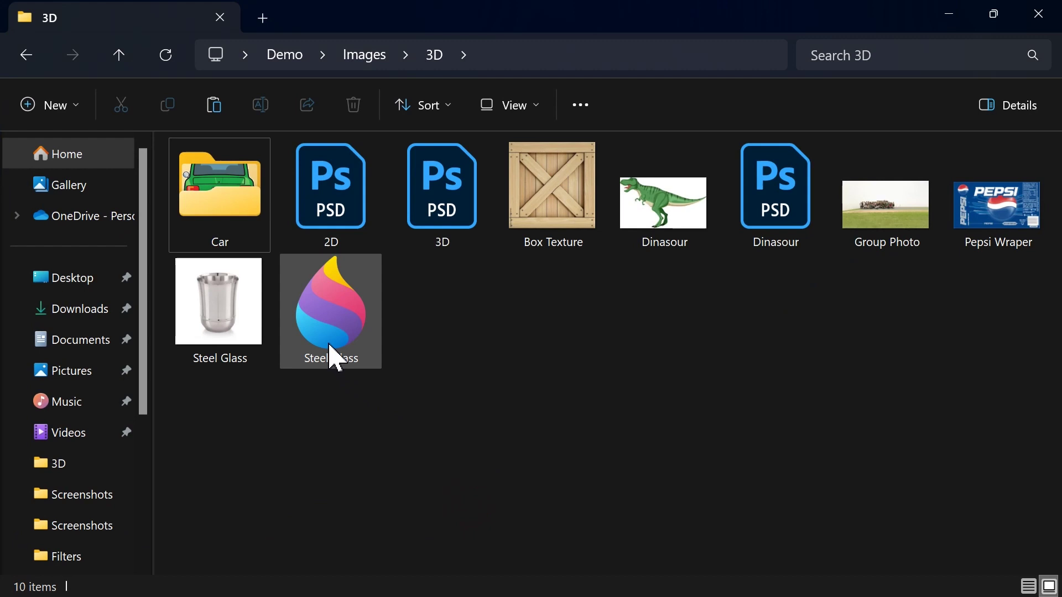
{"action": "right_click", "coordinate": [341, 340]}
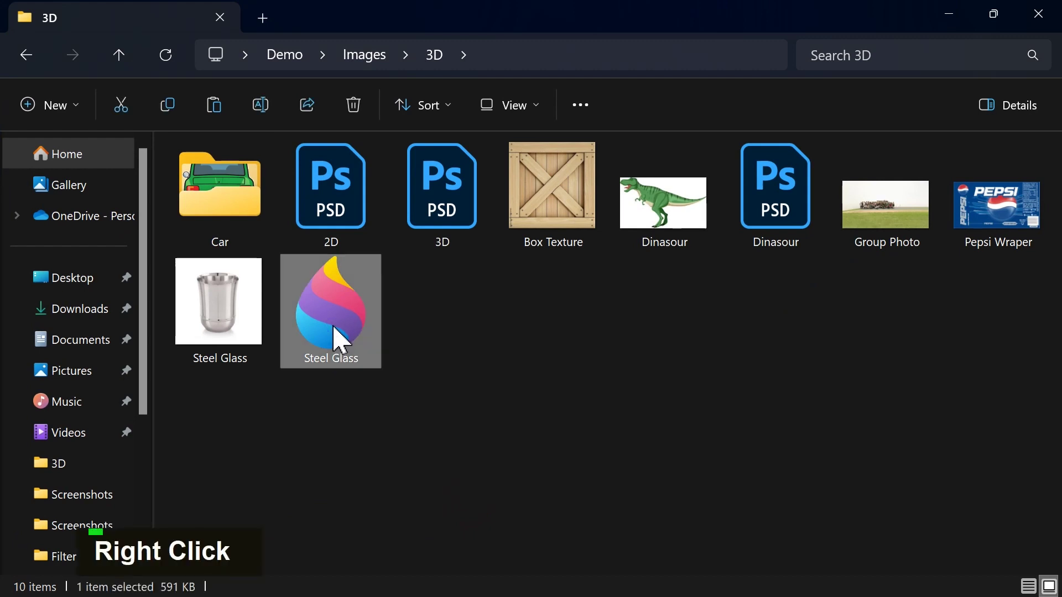
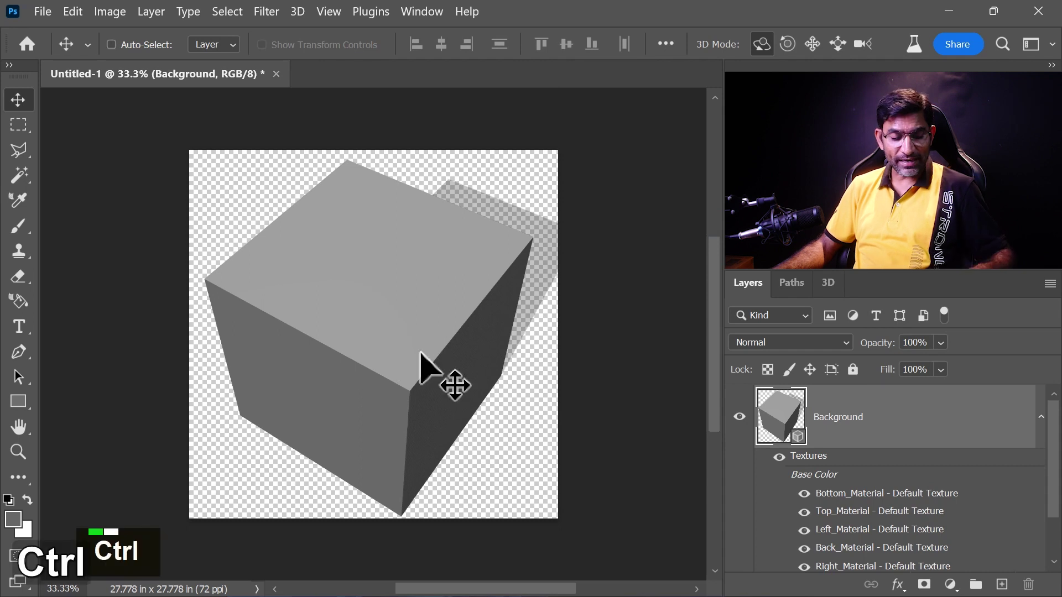
Step: Undo the default 3D cube, returning the canvas to a plain grey background
{"action": "key", "text": "ctrl+z"}
{"action": "key", "text": "ctrl+z"}
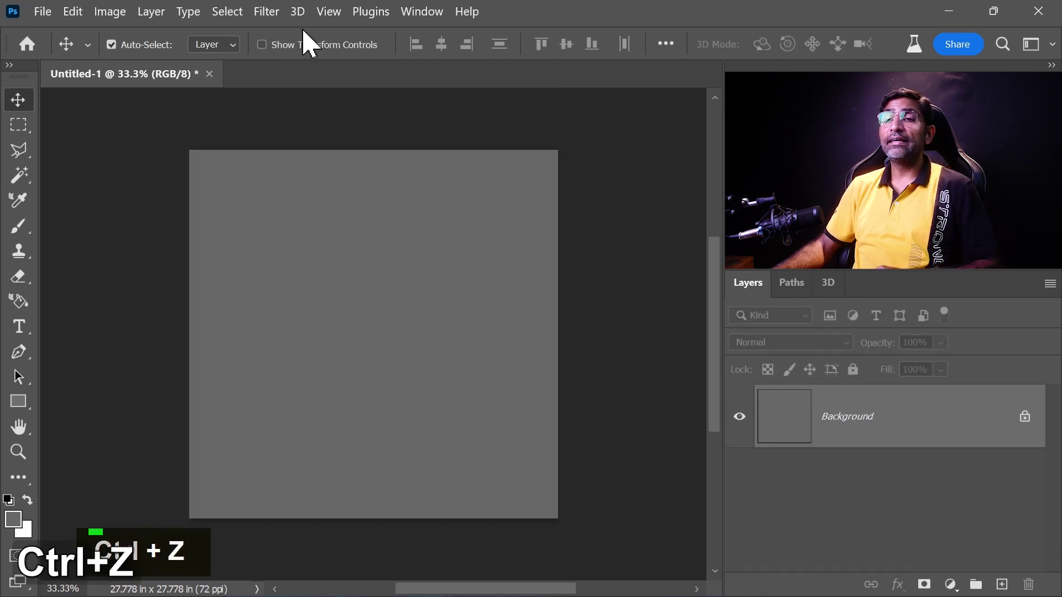